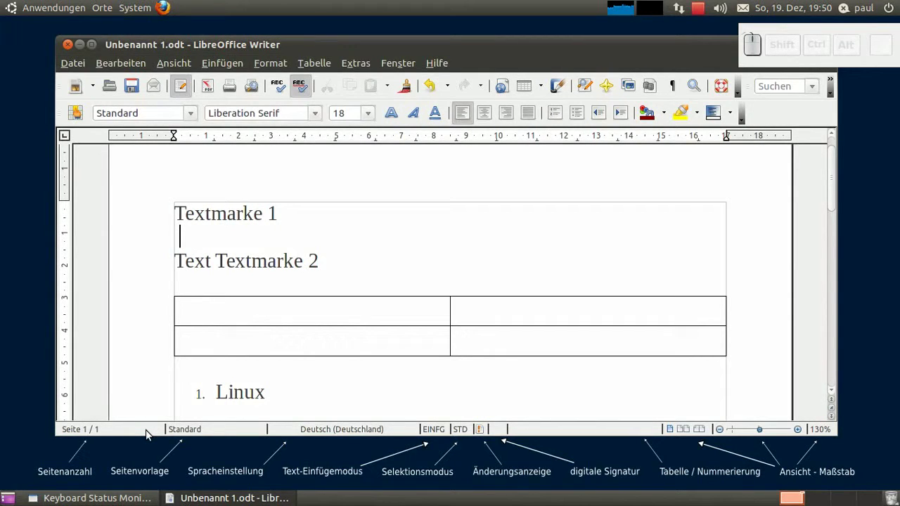
Step: Hide the status bar via the view options and then show it again
click(172, 62)
drag(177, 125, 181, 129)
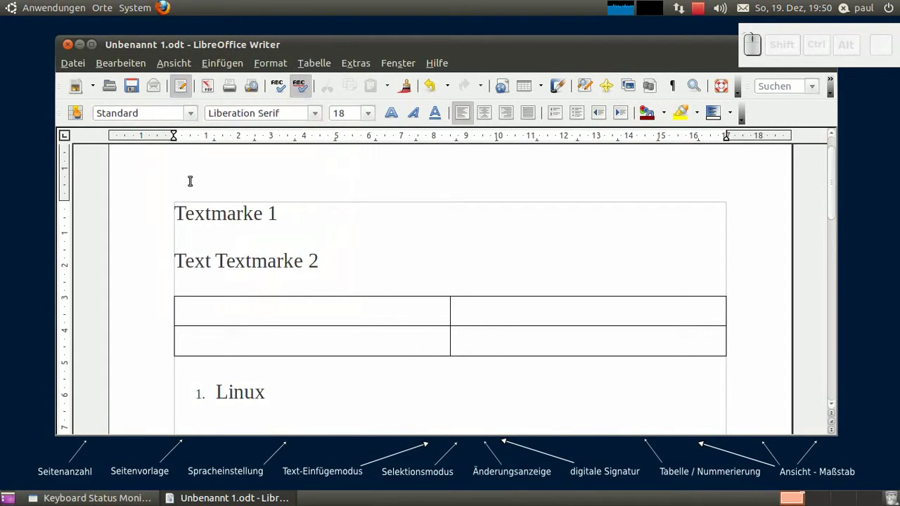
click(171, 64)
click(186, 124)
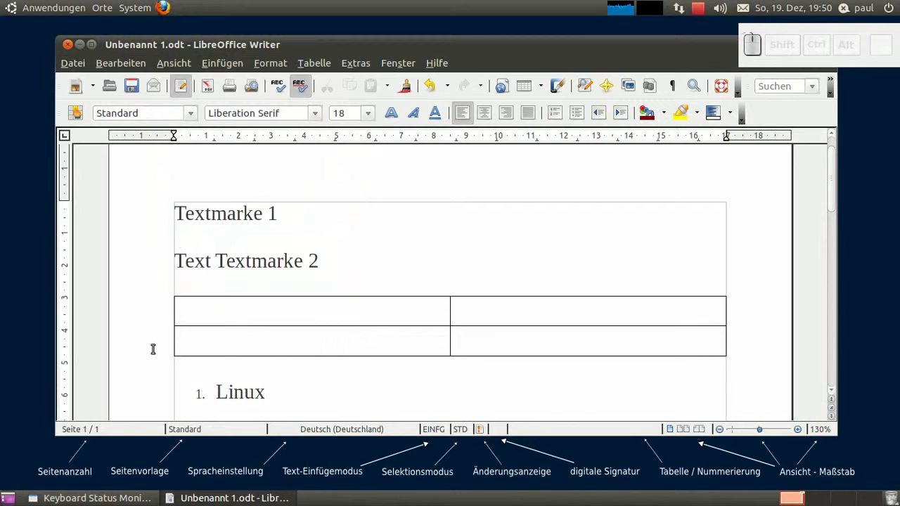
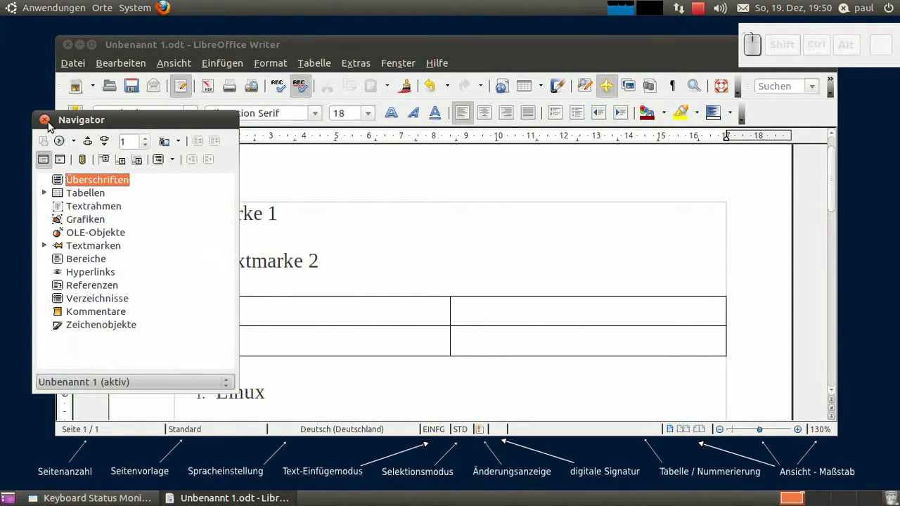
Step: Close the Navigator, then jump to Textmarke1 and Textmarke2 from the page-count bookmark list
drag(49, 122, 110, 381)
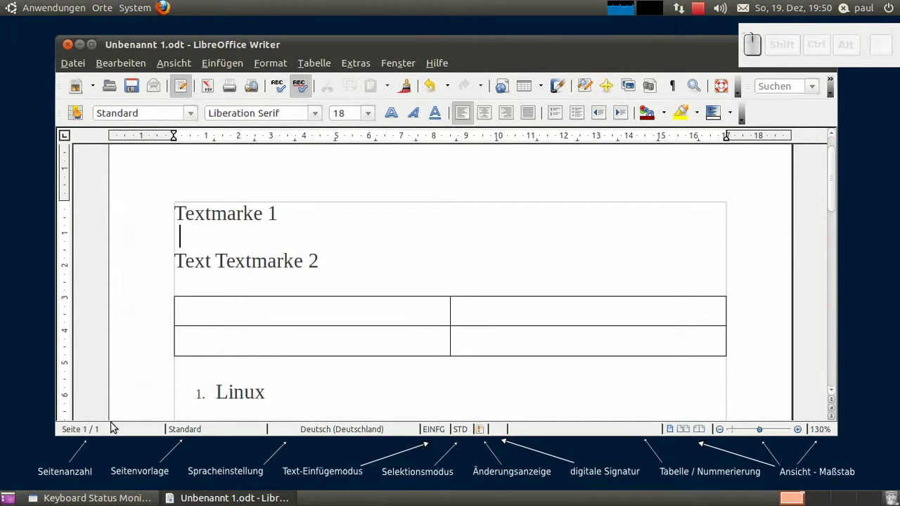
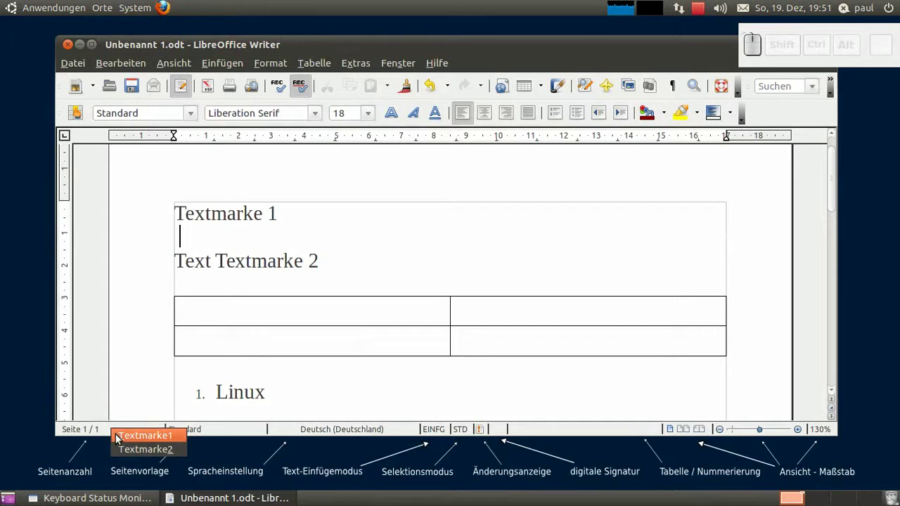
click(117, 435)
right_click(118, 432)
click(126, 452)
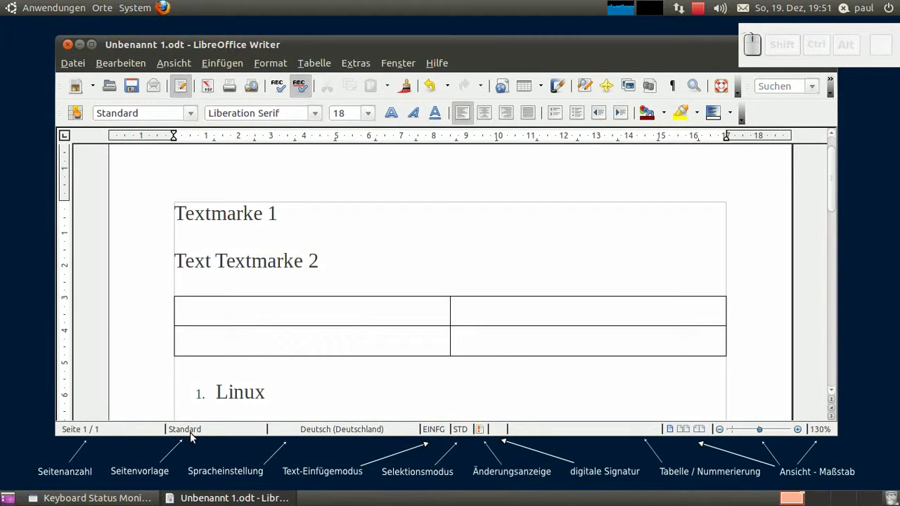
drag(199, 434, 266, 431)
drag(490, 390, 319, 63)
click(283, 64)
click(283, 138)
click(510, 388)
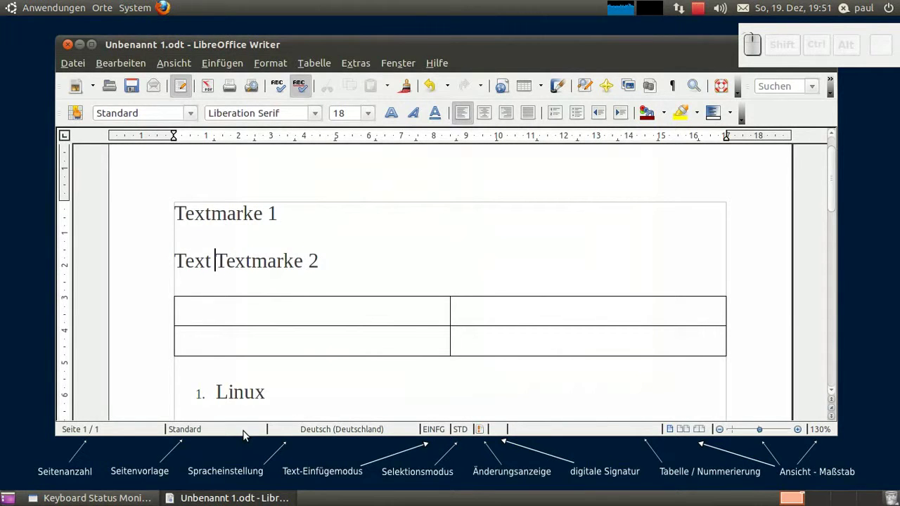
drag(252, 431, 251, 431)
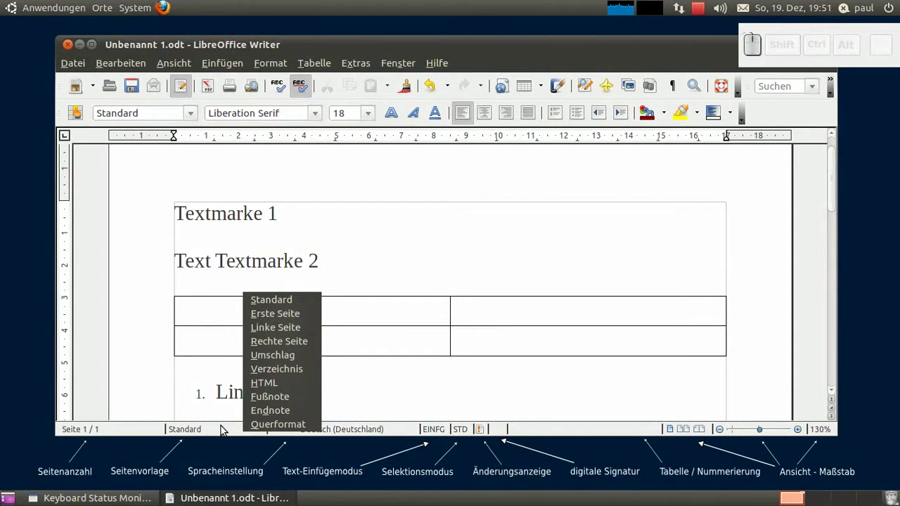
click(223, 428)
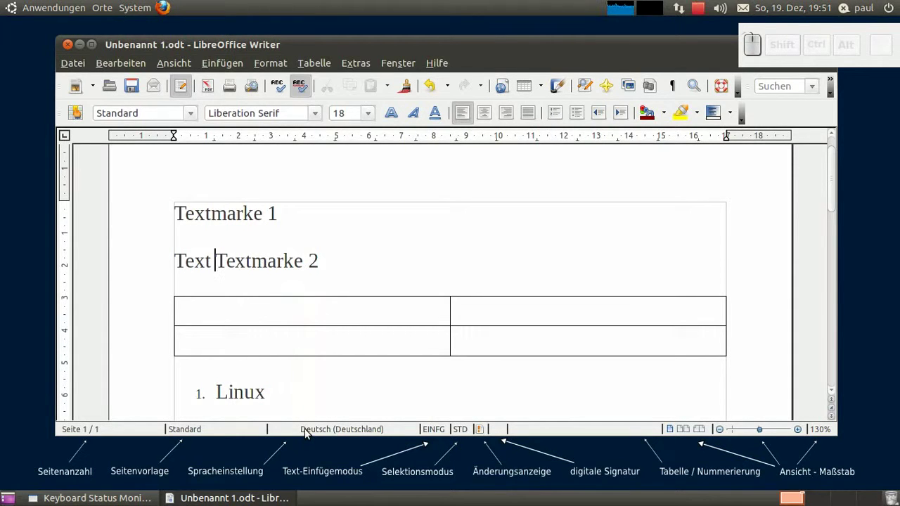
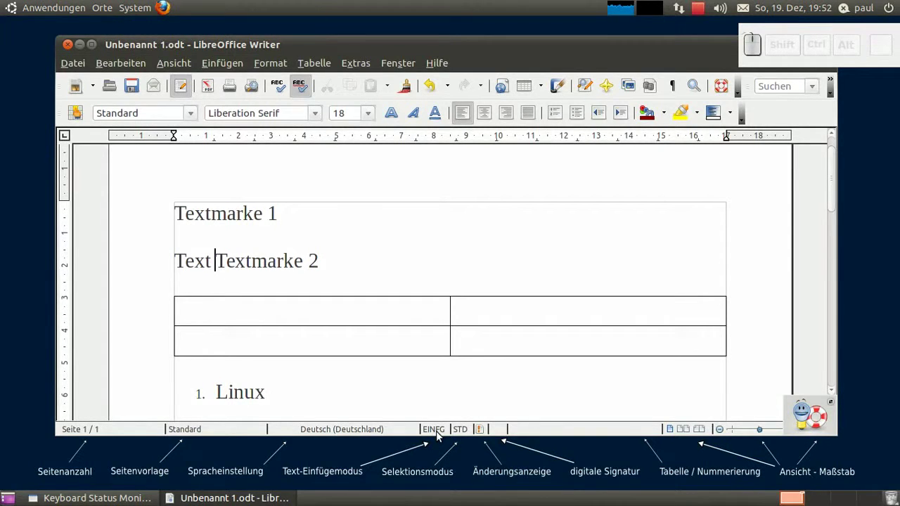
drag(445, 432, 445, 433)
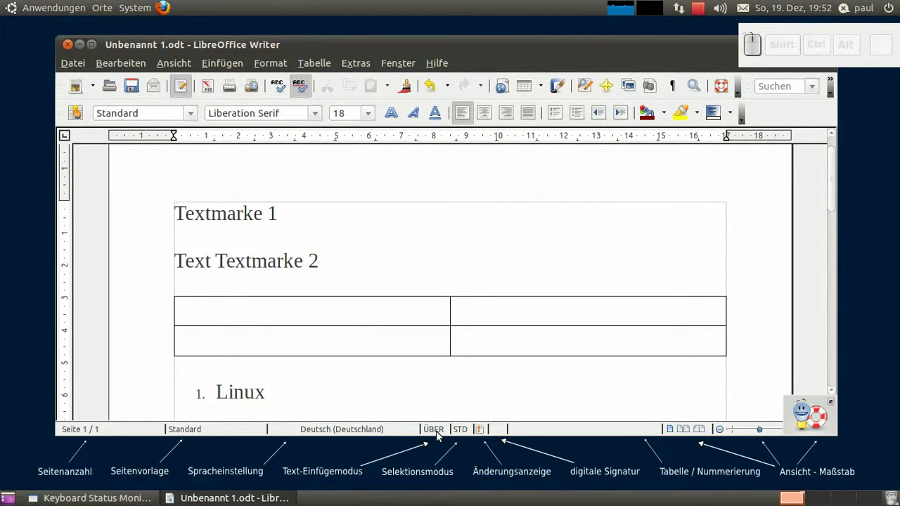
click(445, 432)
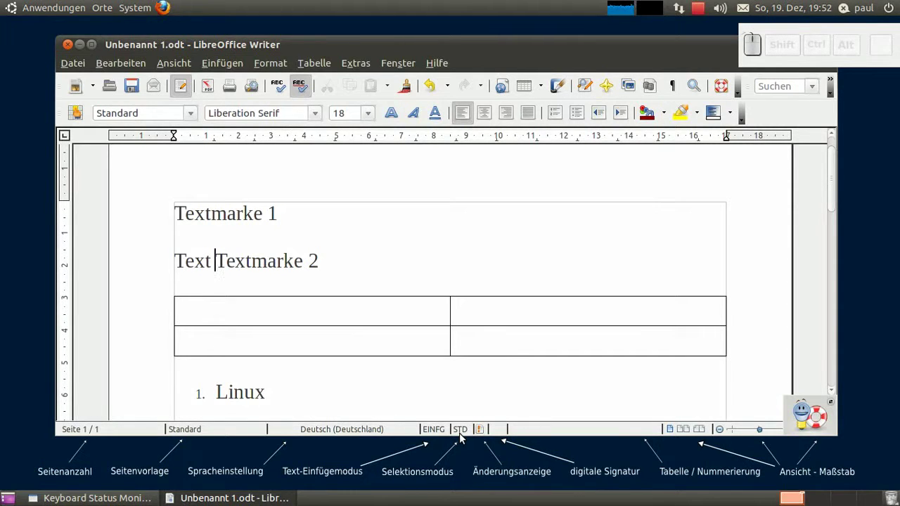
click(468, 434)
drag(468, 434, 468, 434)
click(468, 434)
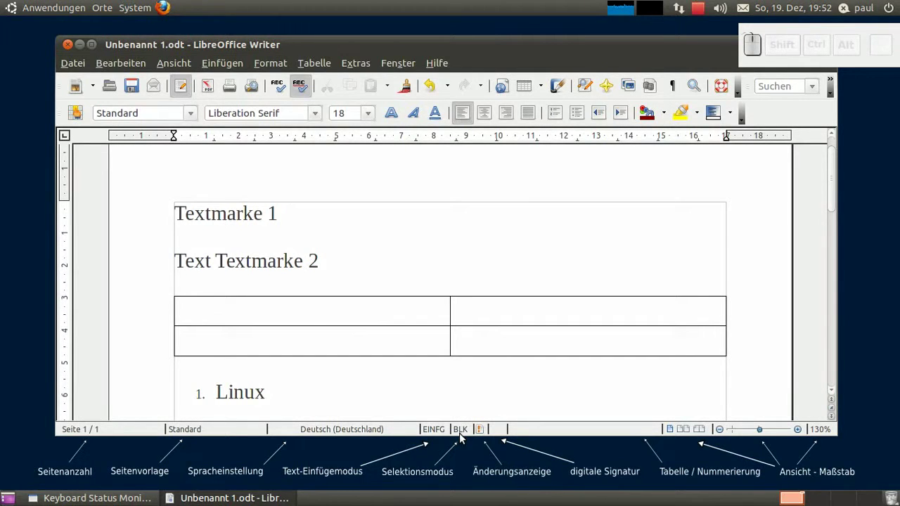
Step: Return to standard selection mode and save the document via the modified indicator
click(468, 434)
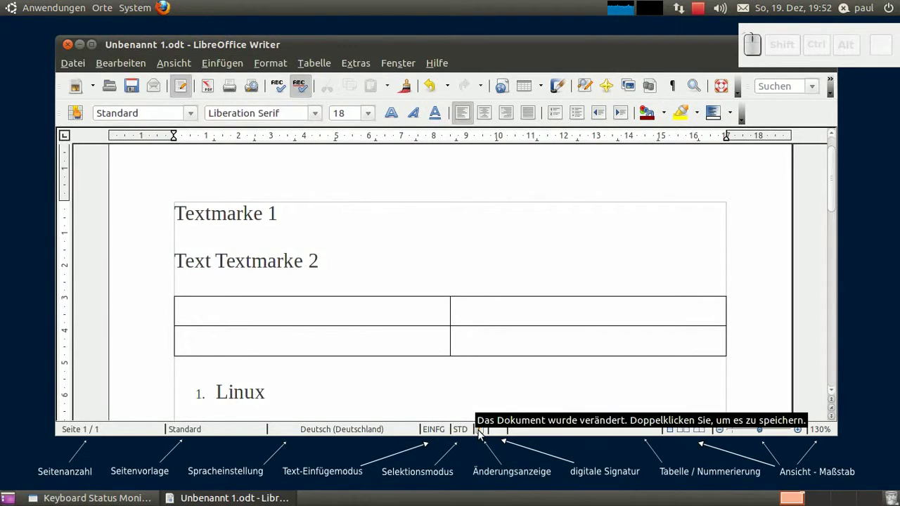
drag(486, 431, 486, 431)
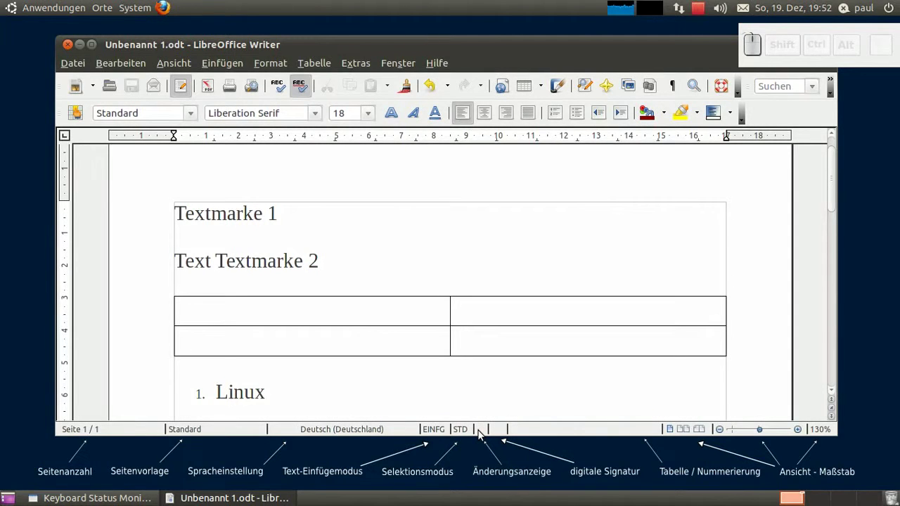
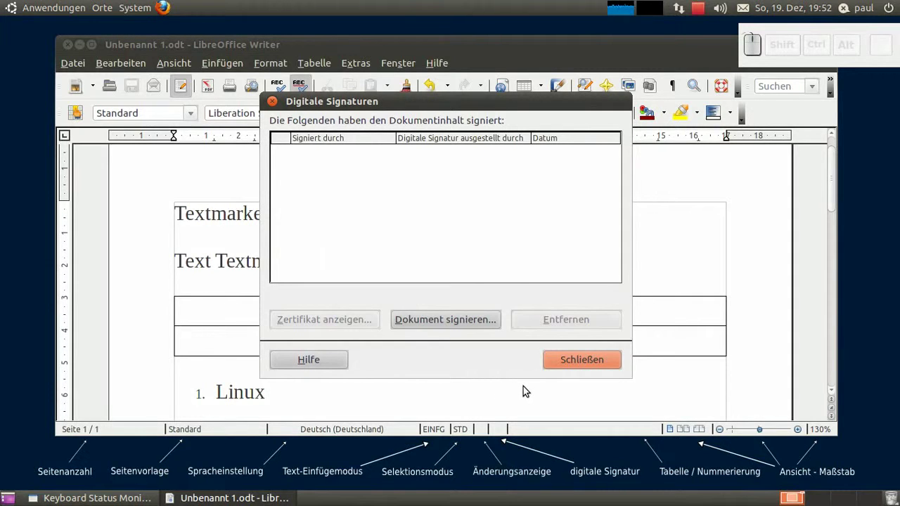
Step: View the empty Digitale Signaturen list, close it, and place the cursor in table cell A1
click(567, 361)
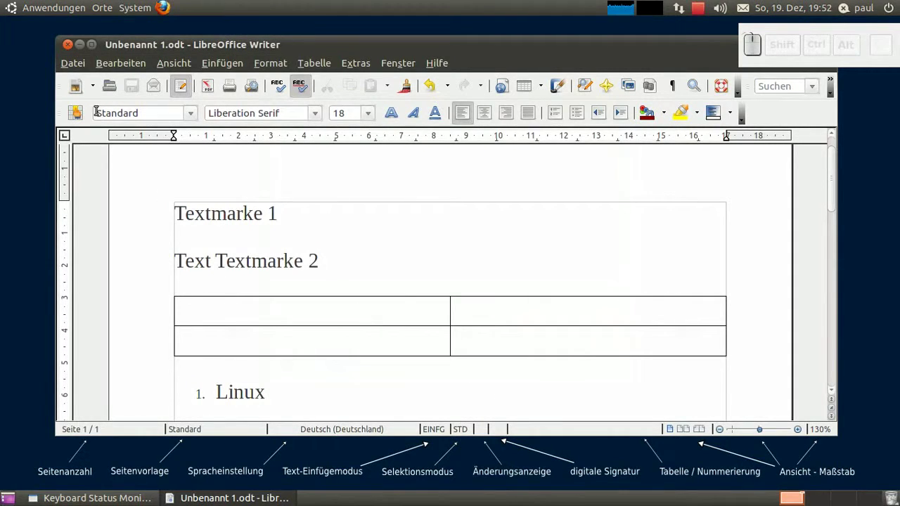
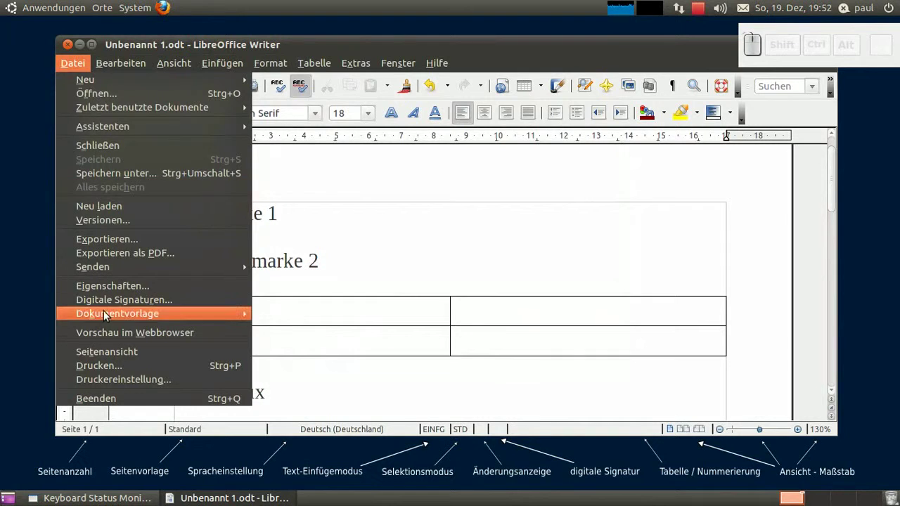
click(111, 301)
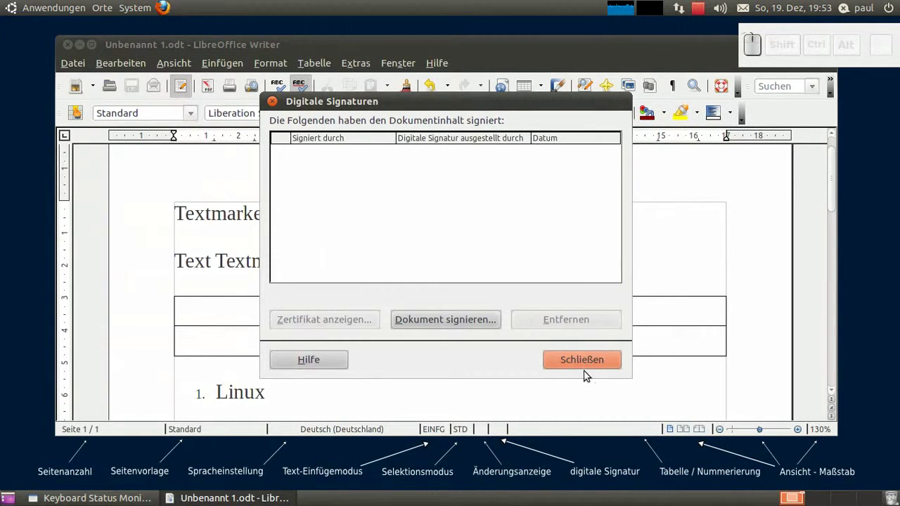
click(594, 366)
click(371, 309)
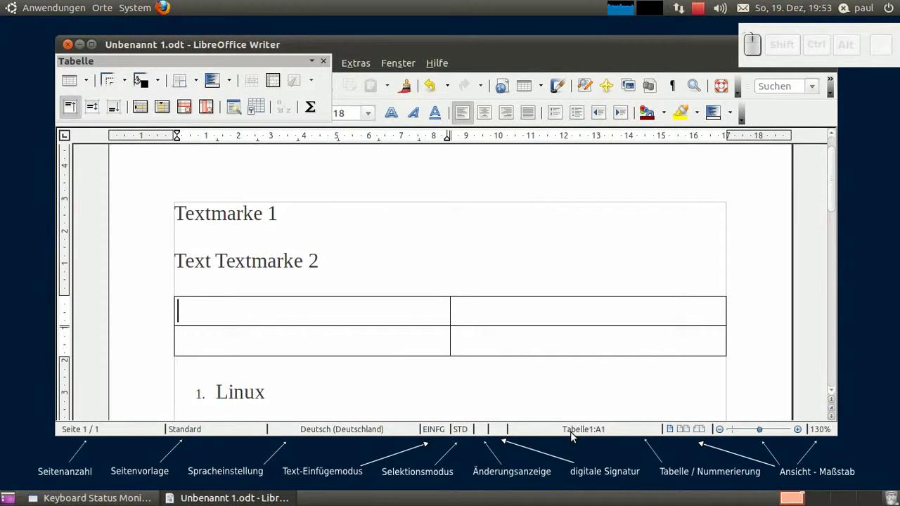
Step: Review the Tabellenformat dialog from the status field, cancel it and close the Tabelle toolbar
drag(579, 433, 579, 433)
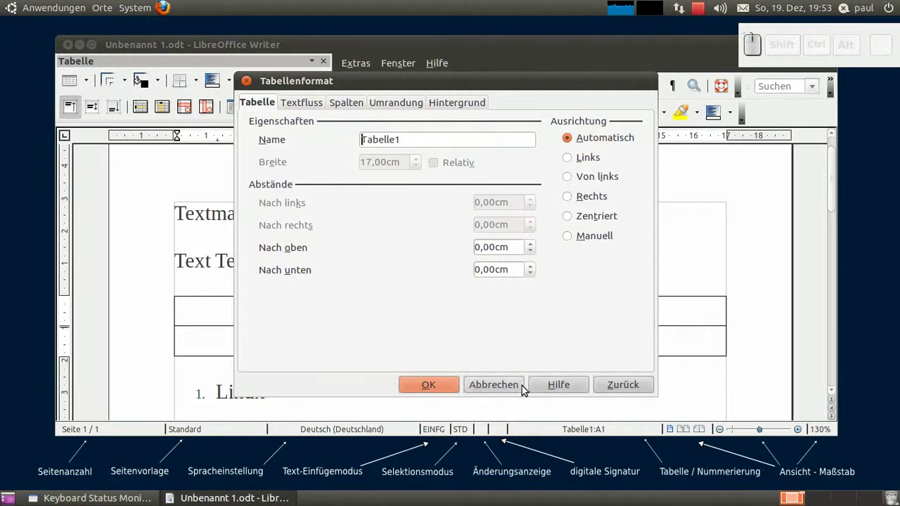
click(512, 390)
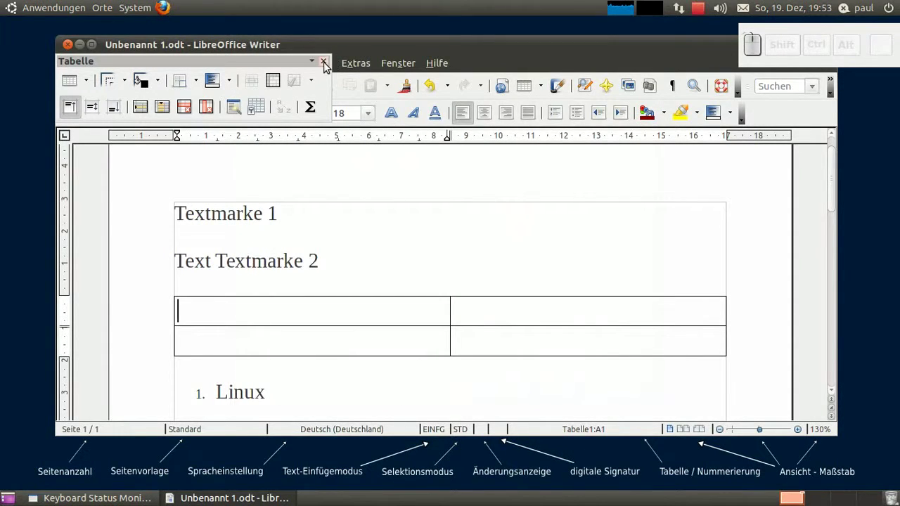
click(329, 71)
Step: Review Tabelleneigenschaften from the Tabelle menu unchanged, then move into the numbered Linux item
click(332, 63)
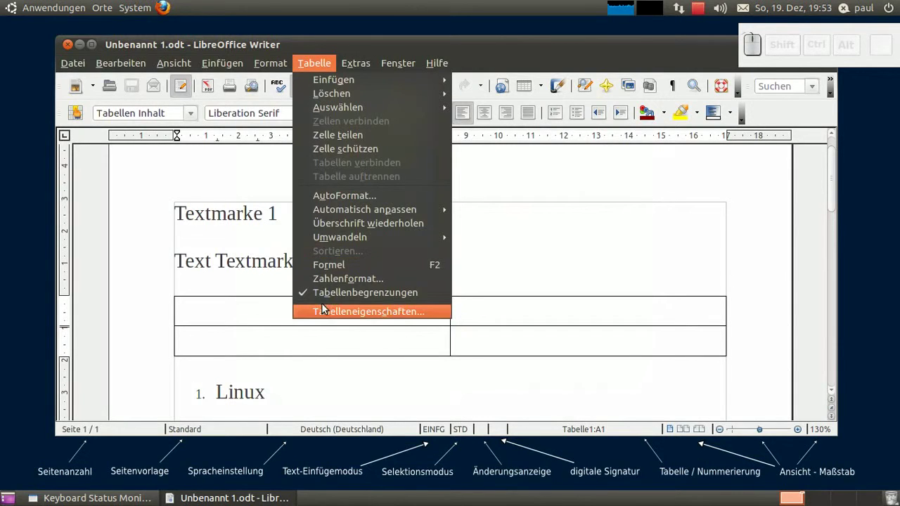
click(326, 312)
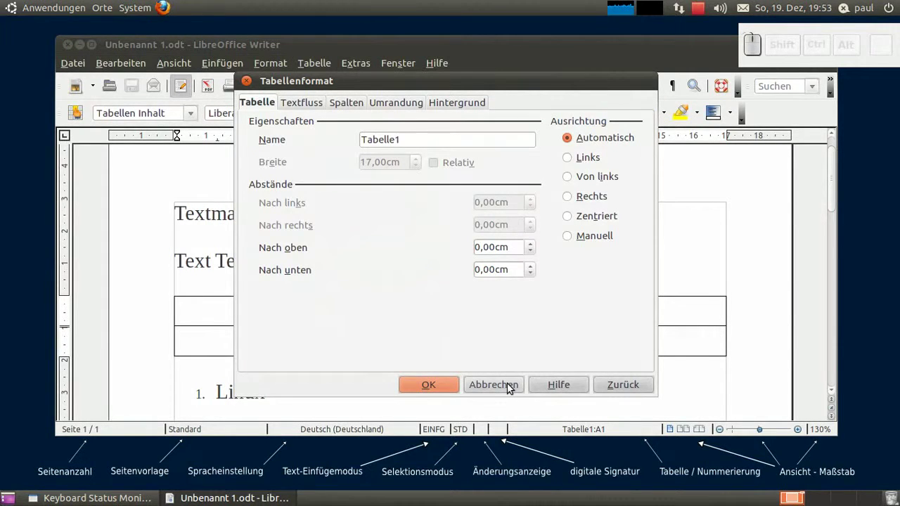
click(513, 388)
click(349, 389)
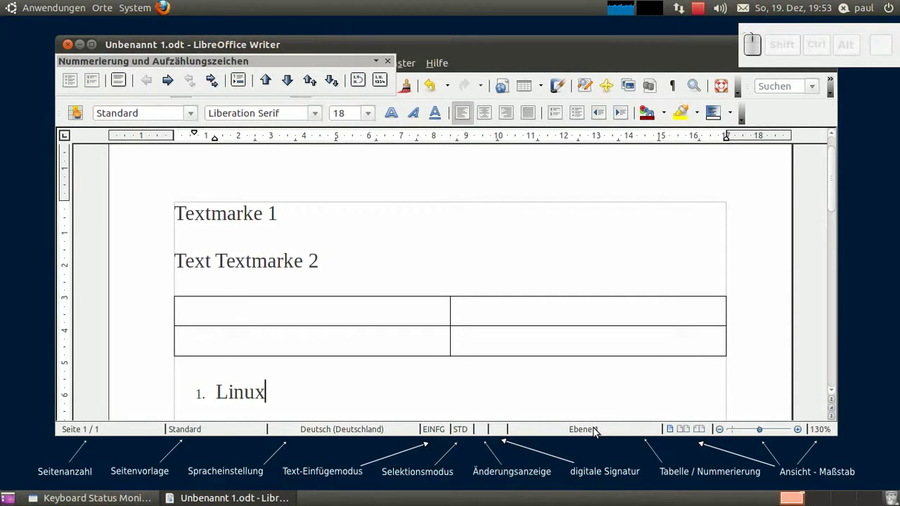
Step: Review Nummerierung und Aufzählungszeichen from the Ebene 1 field and the Format menu, cancelling unchanged
drag(596, 430, 595, 429)
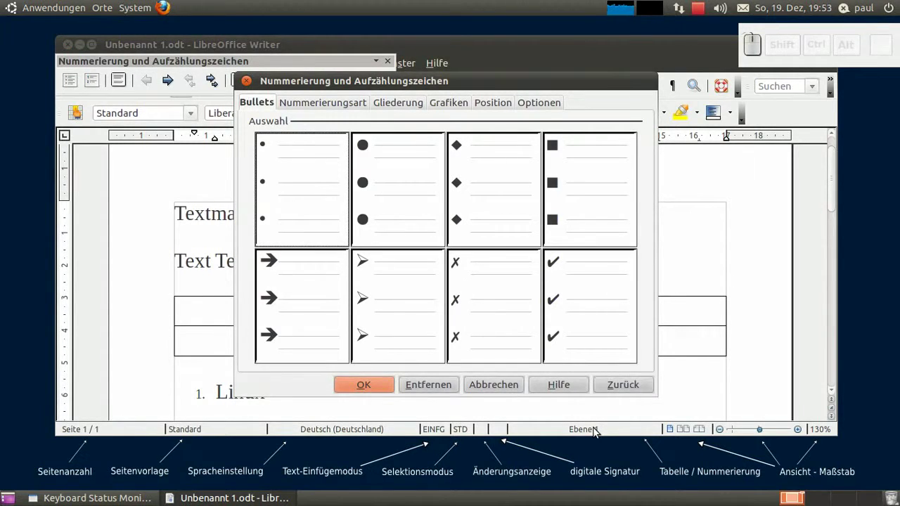
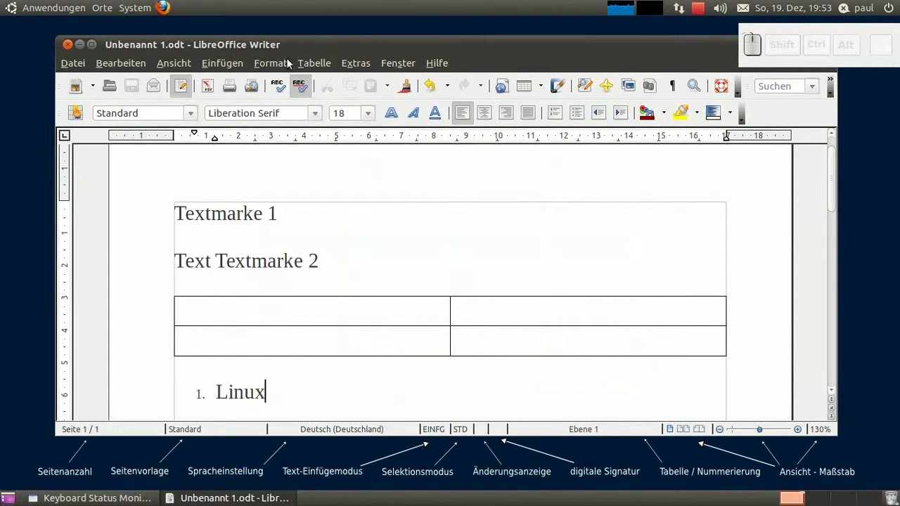
click(282, 64)
click(293, 127)
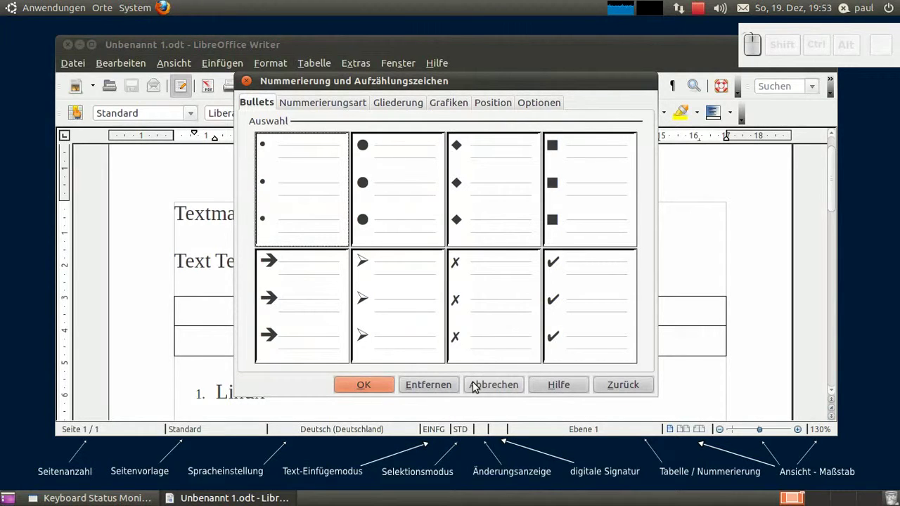
click(475, 384)
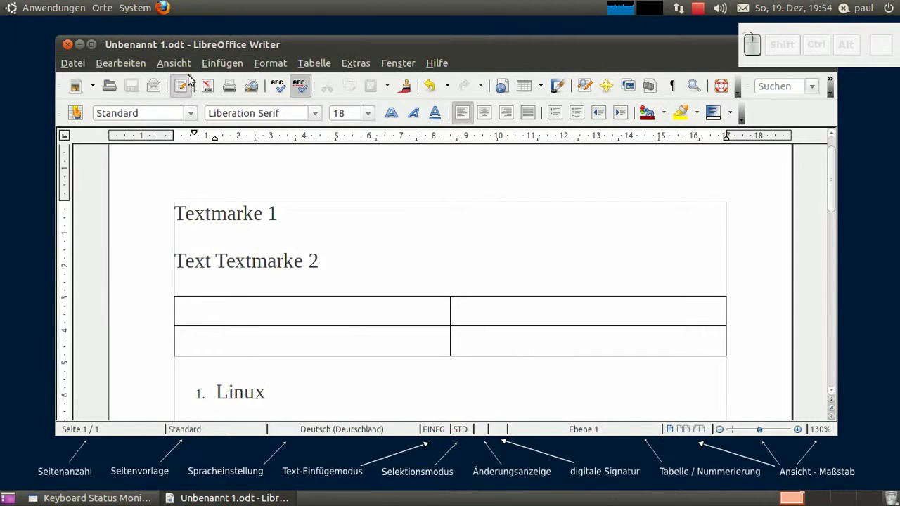
Step: Review the Ansicht > Maßstab zoom and view layout dialog and cancel it unchanged
click(185, 67)
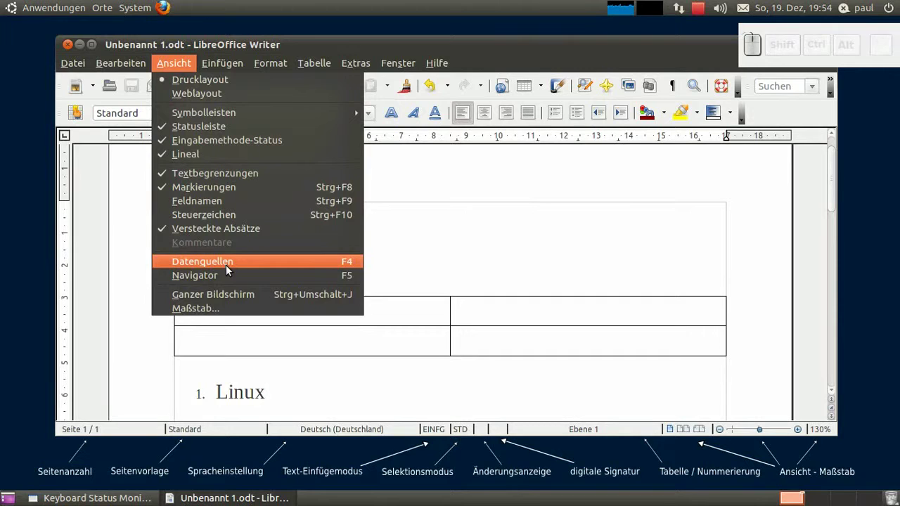
click(225, 305)
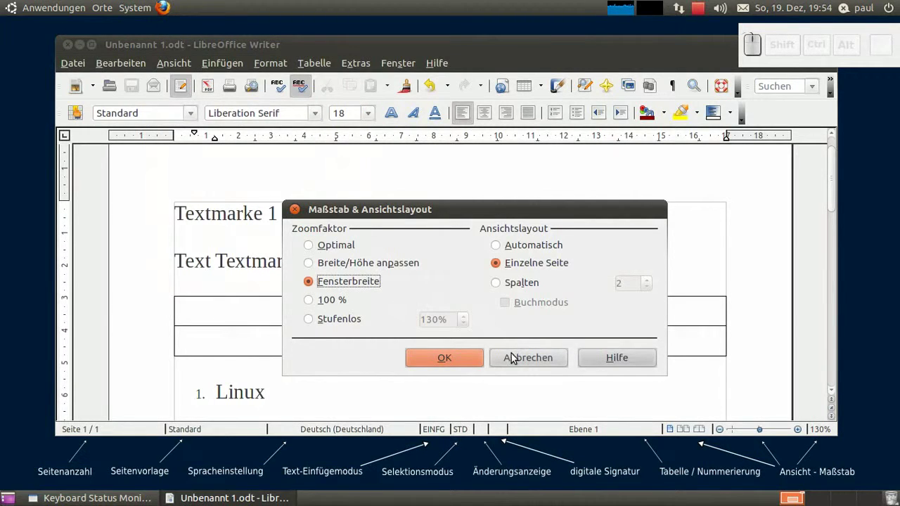
drag(513, 357, 640, 376)
click(681, 429)
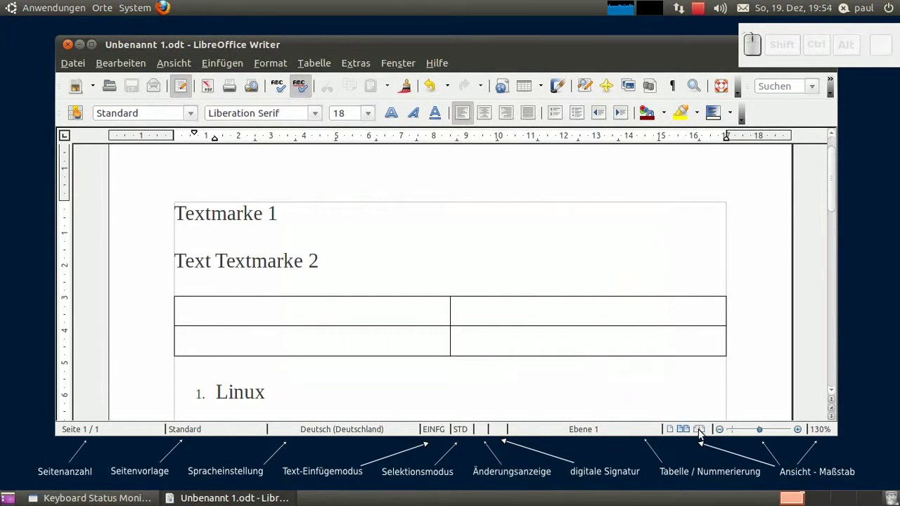
Step: Raise the document zoom beyond 130% using the status bar zoom slider
click(702, 432)
click(678, 432)
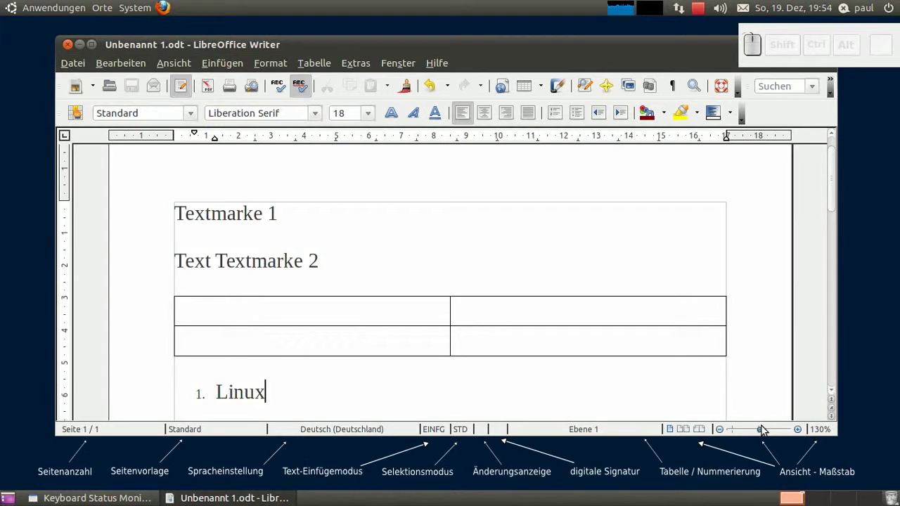